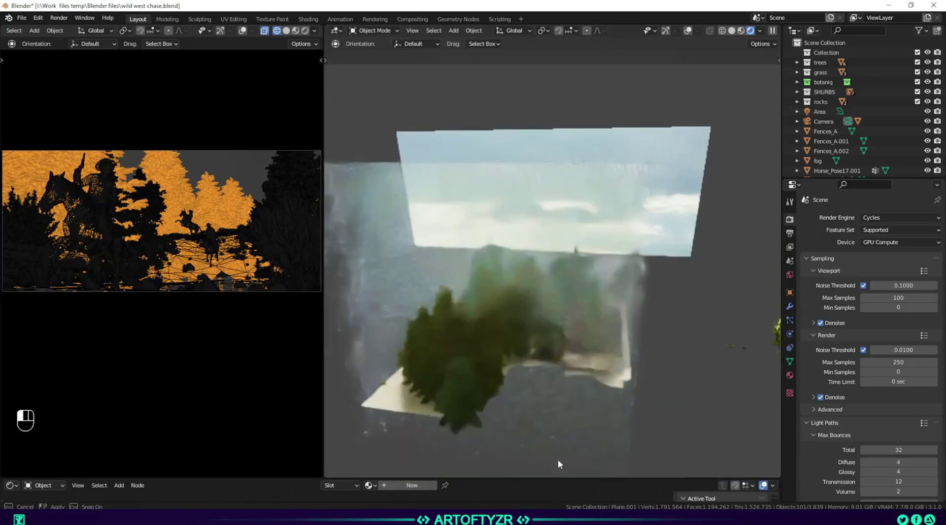
Hide the fog object in the Outliner and look down onto the rocky hill and forest
{"action": "left_click_drag", "start_coordinate": [519, 333], "coordinate": [549, 332]}
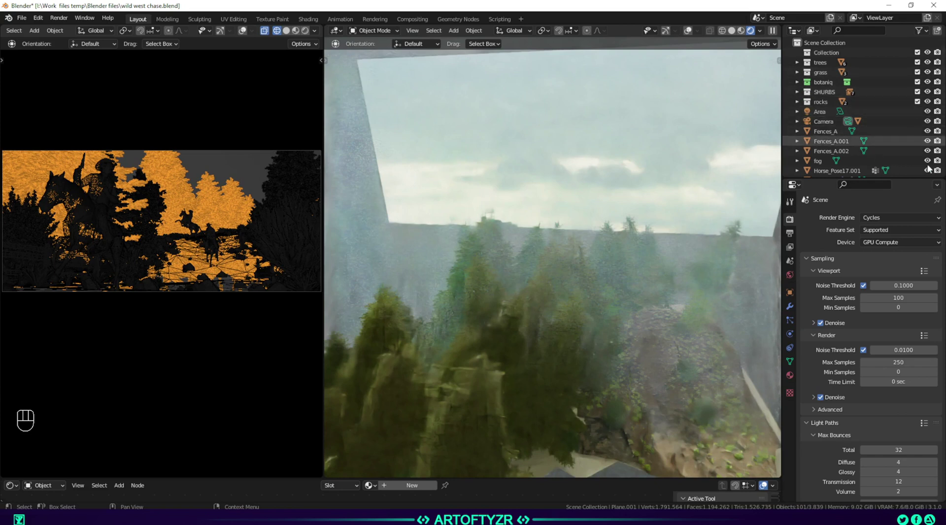
{"action": "left_click_drag", "start_coordinate": [917, 182], "coordinate": [729, 212]}
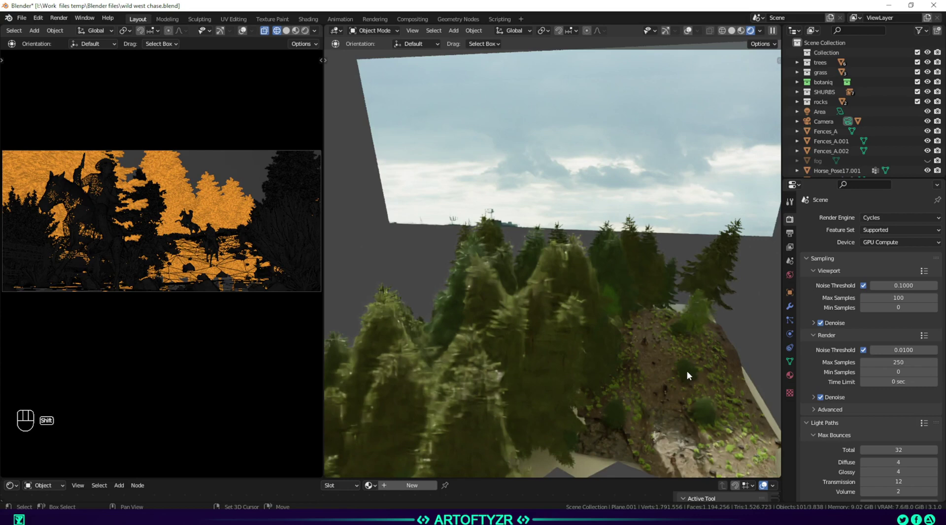
{"action": "left_click_drag", "start_coordinate": [675, 369], "coordinate": [578, 344]}
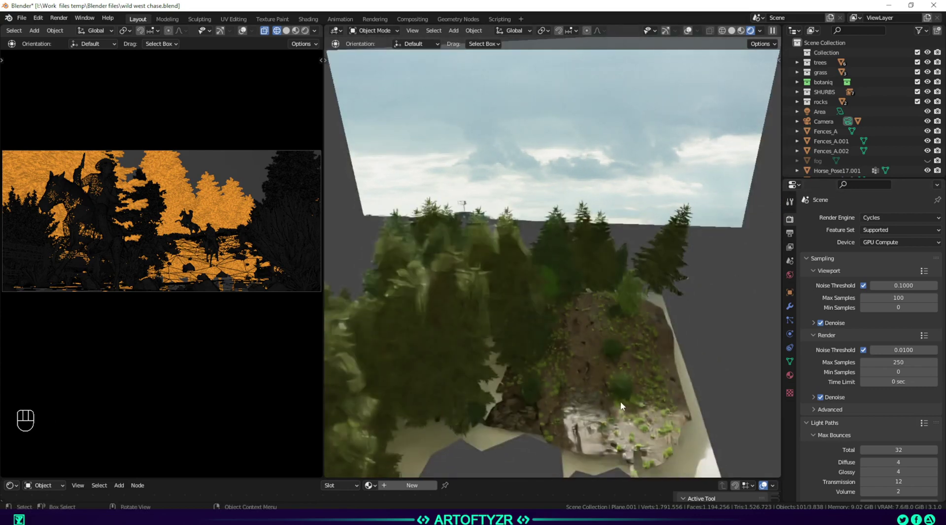
Hide the SHRUBS, rocks, botaniq, grass and trees collections in the Outliner
{"action": "left_click", "coordinate": [928, 97]}
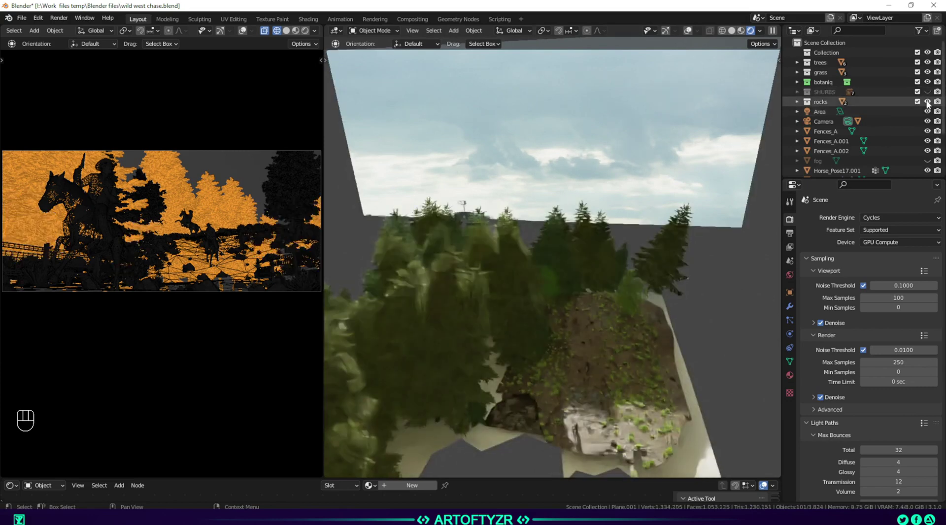
{"action": "left_click", "coordinate": [928, 106]}
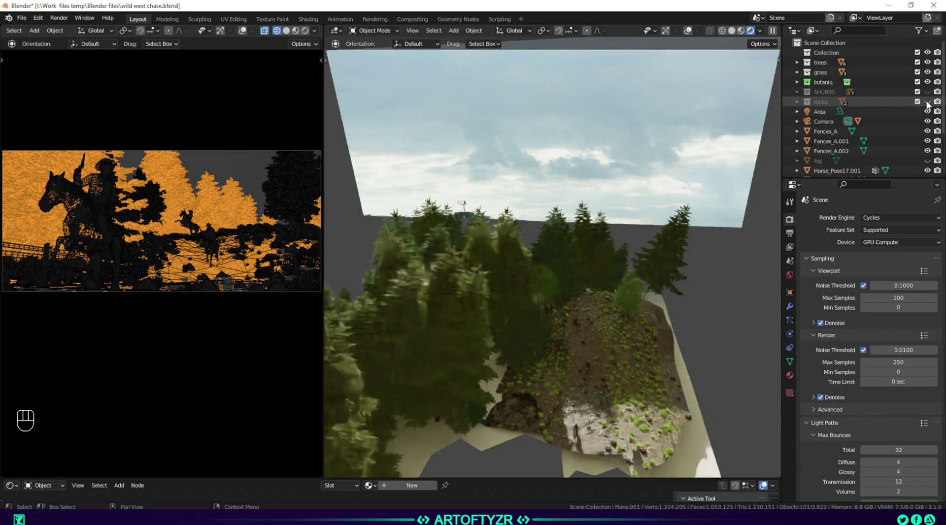
{"action": "left_click", "coordinate": [928, 85]}
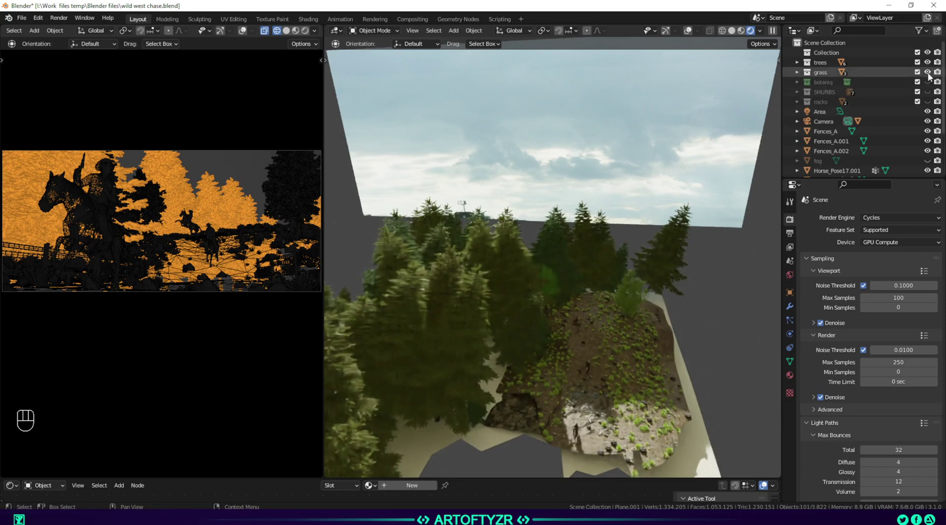
{"action": "left_click", "coordinate": [929, 78]}
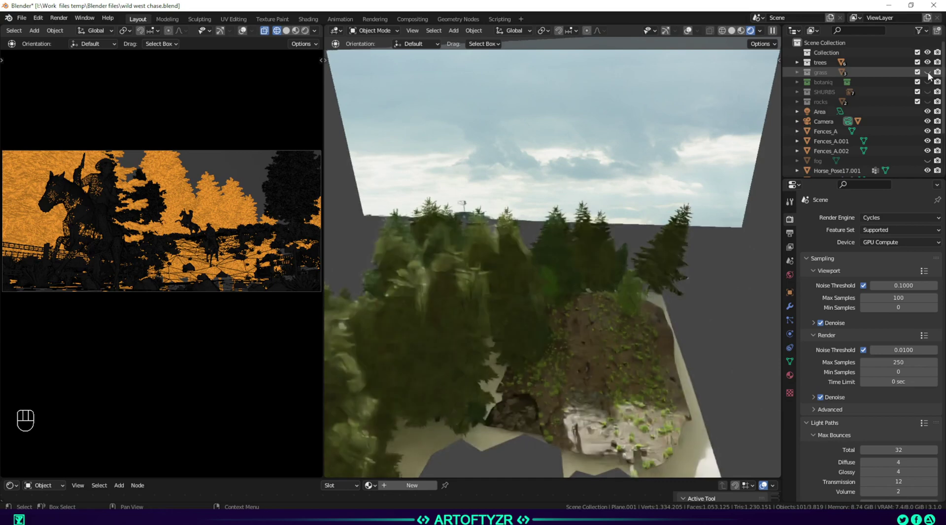
{"action": "left_click", "coordinate": [929, 69]}
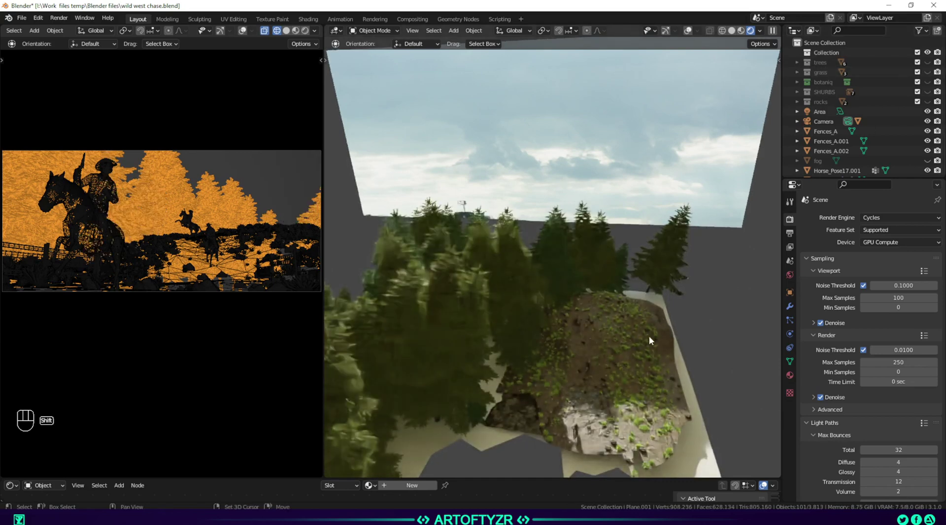
Select the ground plane Plane.001 and bring up its hair particle settings
{"action": "left_click_drag", "start_coordinate": [632, 330], "coordinate": [629, 283]}
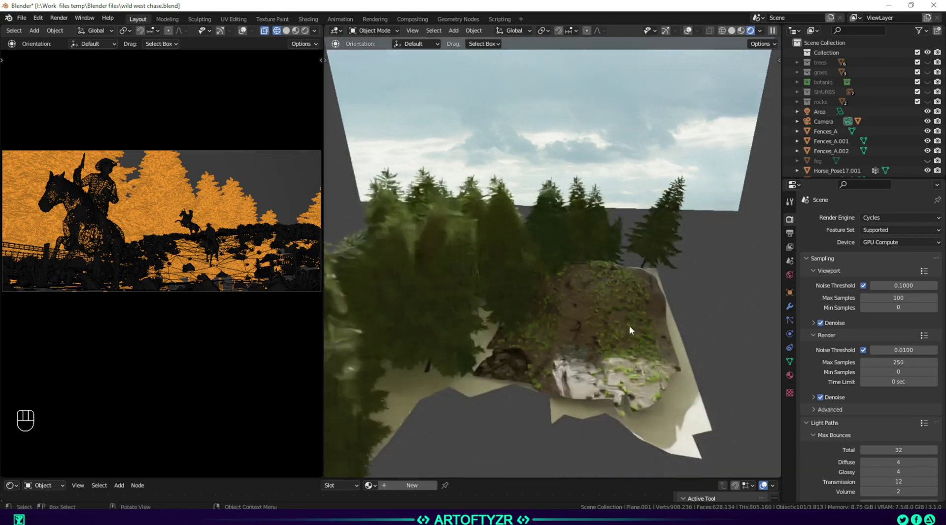
{"action": "left_click", "coordinate": [792, 305]}
{"action": "left_click", "coordinate": [789, 322]}
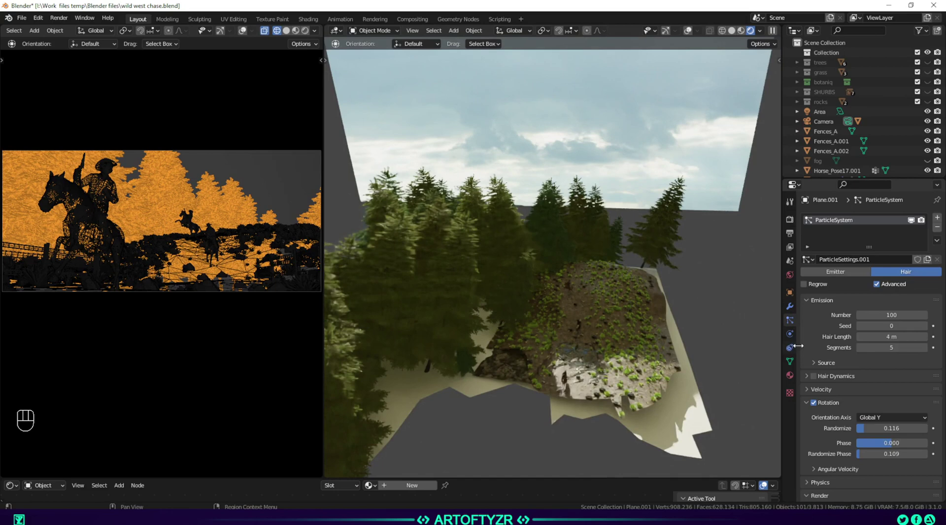
Disable the tree particle system's viewport display, leaving the bare hillside
{"action": "left_click", "coordinate": [908, 225]}
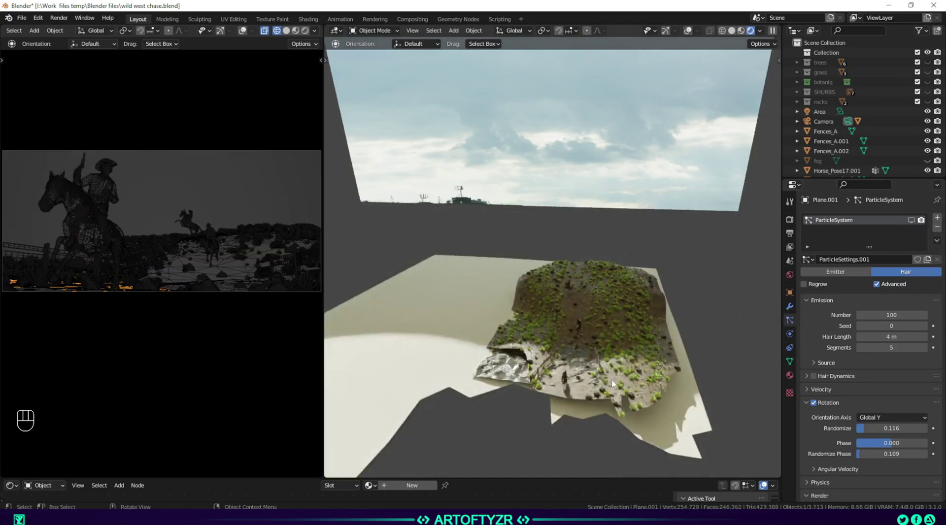
{"action": "middle_click", "coordinate": [597, 373]}
{"action": "left_click_drag", "start_coordinate": [596, 337], "coordinate": [565, 305]}
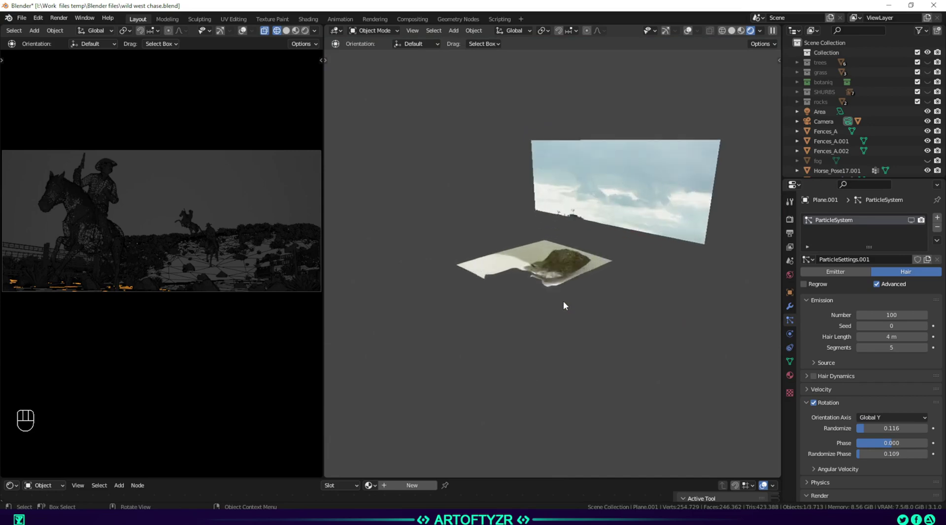
Move the view in for a close look at the riders galloping across the rocky hill
{"action": "left_click_drag", "start_coordinate": [576, 307], "coordinate": [541, 320]}
{"action": "left_click_drag", "start_coordinate": [510, 350], "coordinate": [563, 329]}
{"action": "left_click_drag", "start_coordinate": [517, 366], "coordinate": [565, 275]}
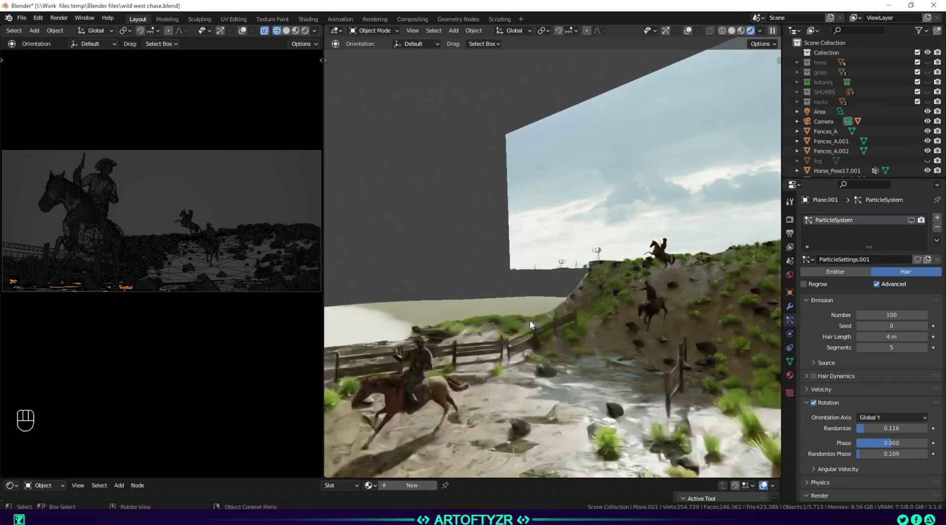
Frame the chase from in front of the lead rider and re-enable the scattered pine trees
{"action": "left_click", "coordinate": [546, 307]}
{"action": "left_click_drag", "start_coordinate": [540, 317], "coordinate": [534, 314]}
{"action": "left_click_drag", "start_coordinate": [539, 302], "coordinate": [612, 279]}
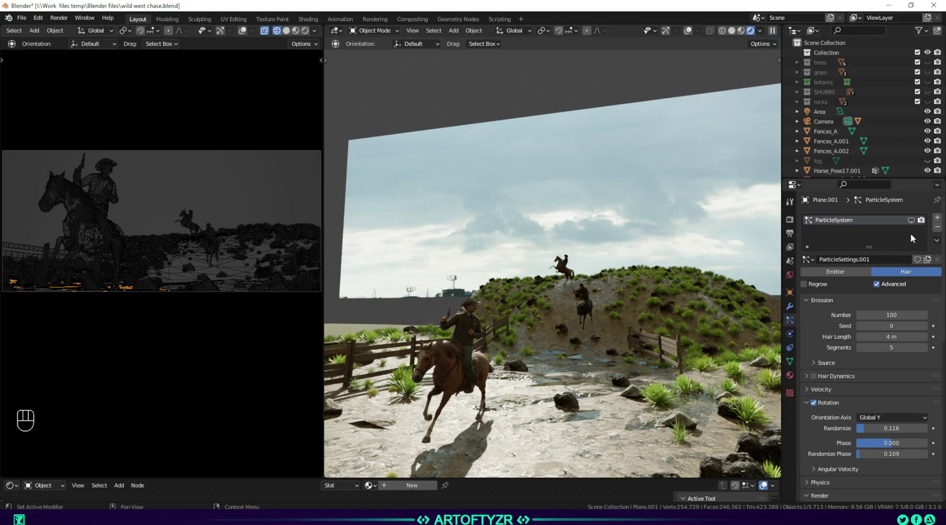
{"action": "left_click", "coordinate": [641, 336]}
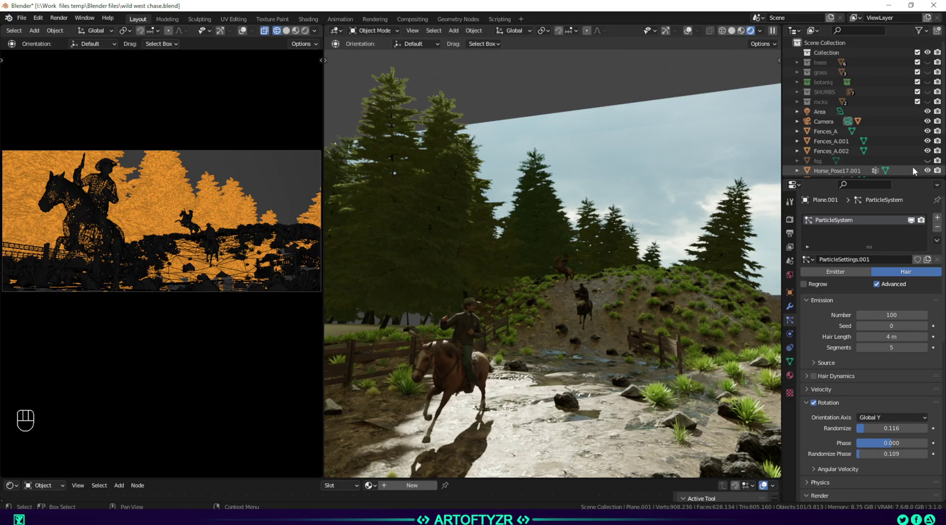
Turn the fog back on and orbit through the foggy trees to the lead rider
{"action": "left_click", "coordinate": [933, 162]}
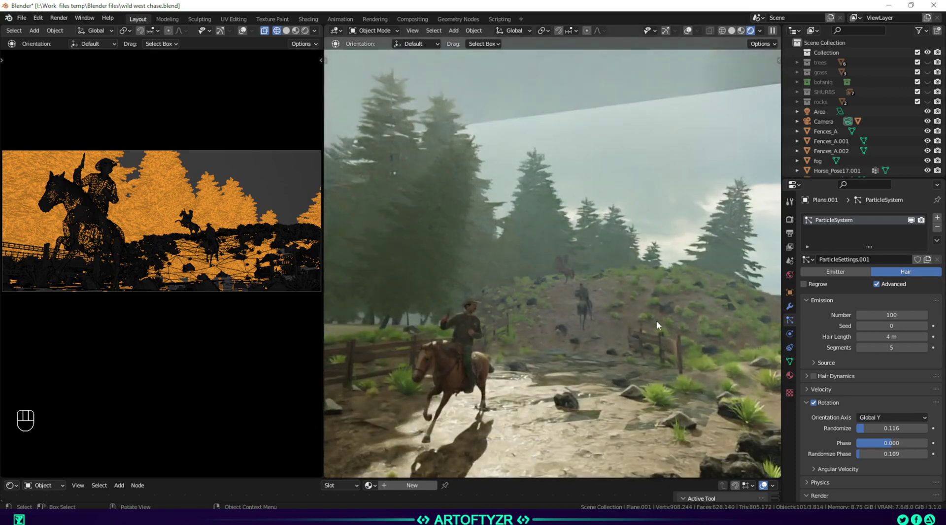
{"action": "left_click_drag", "start_coordinate": [662, 326], "coordinate": [609, 329]}
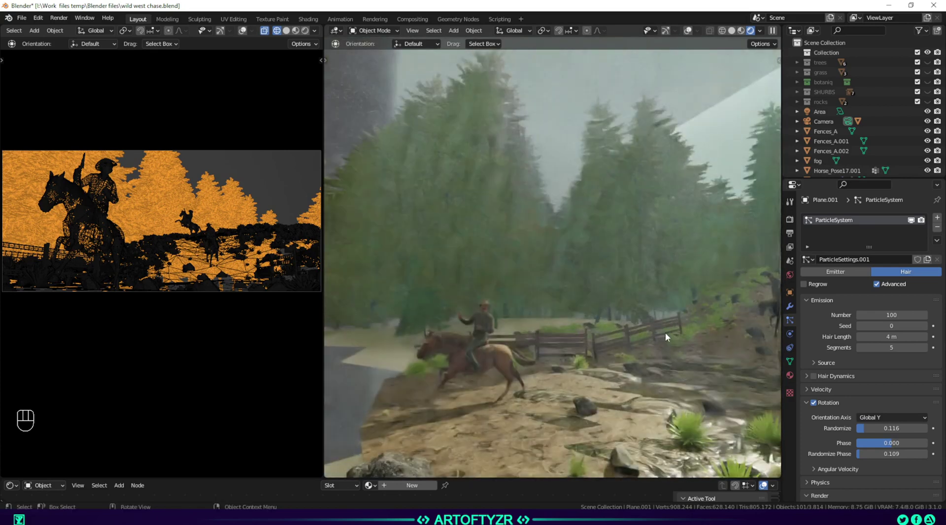
{"action": "left_click_drag", "start_coordinate": [694, 339], "coordinate": [512, 345]}
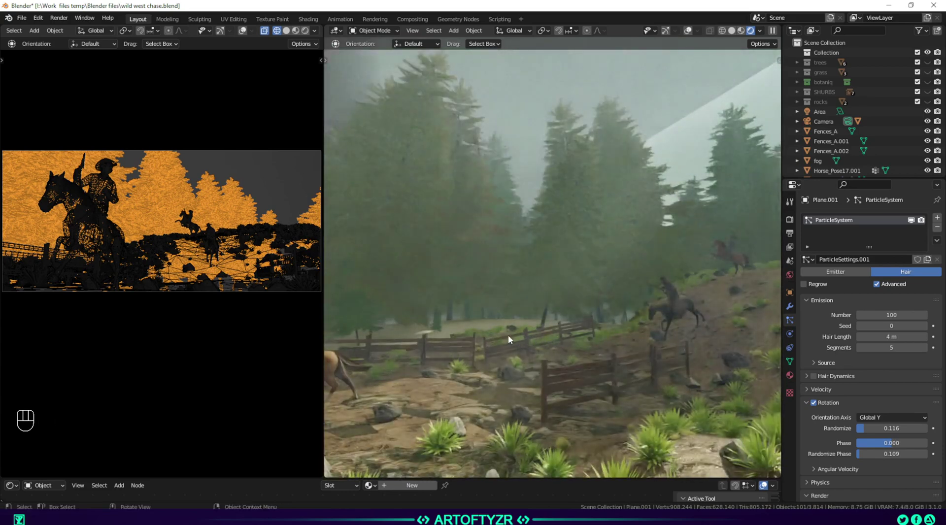
{"action": "left_click_drag", "start_coordinate": [507, 345], "coordinate": [559, 341]}
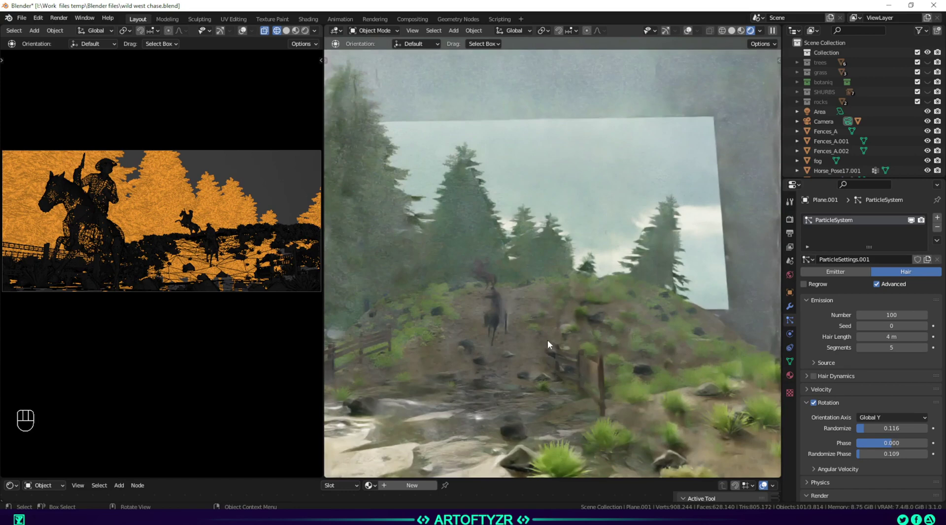
{"action": "left_click_drag", "start_coordinate": [568, 326], "coordinate": [664, 312]}
Switch viewport shading to Solid and view the whole ground plane from above
{"action": "left_click", "coordinate": [635, 316]}
{"action": "left_click", "coordinate": [594, 306]}
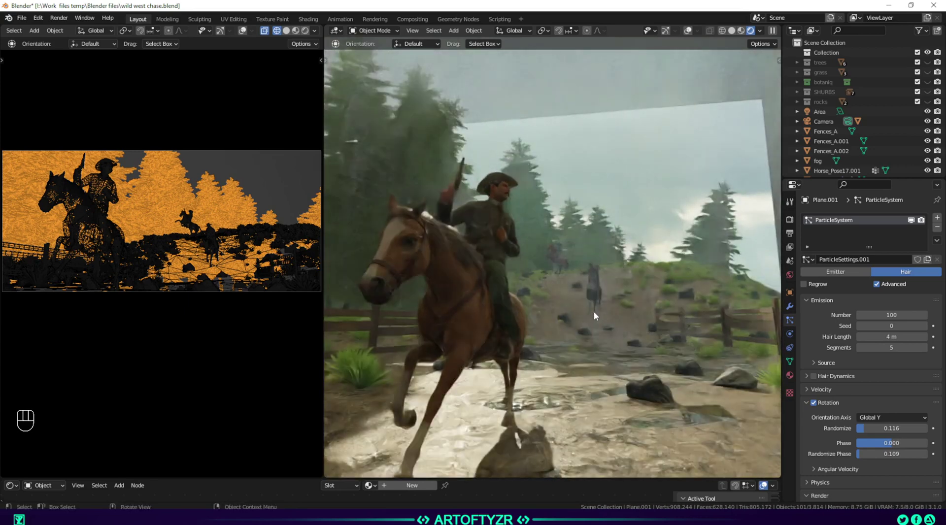
{"action": "left_click", "coordinate": [592, 314]}
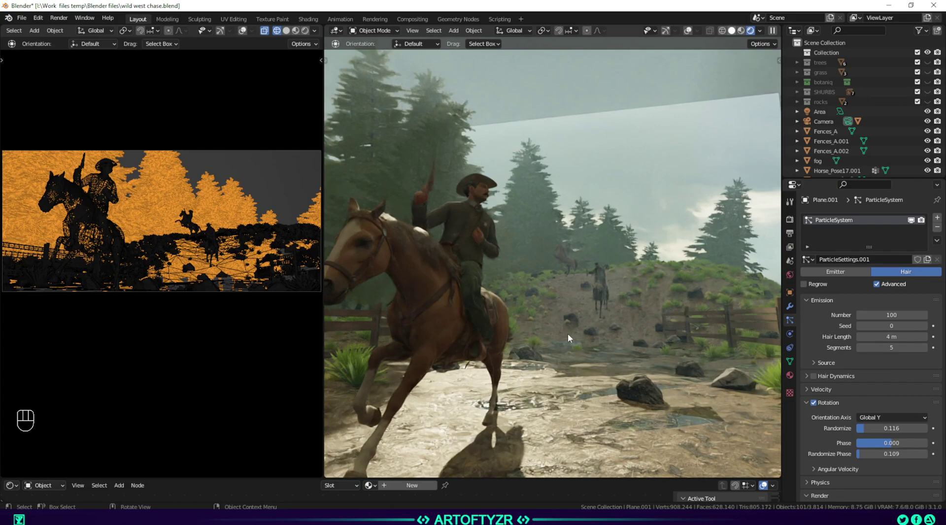
{"action": "left_click", "coordinate": [570, 338]}
{"action": "left_click_drag", "start_coordinate": [574, 283], "coordinate": [564, 302]}
{"action": "left_click_drag", "start_coordinate": [574, 359], "coordinate": [604, 375]}
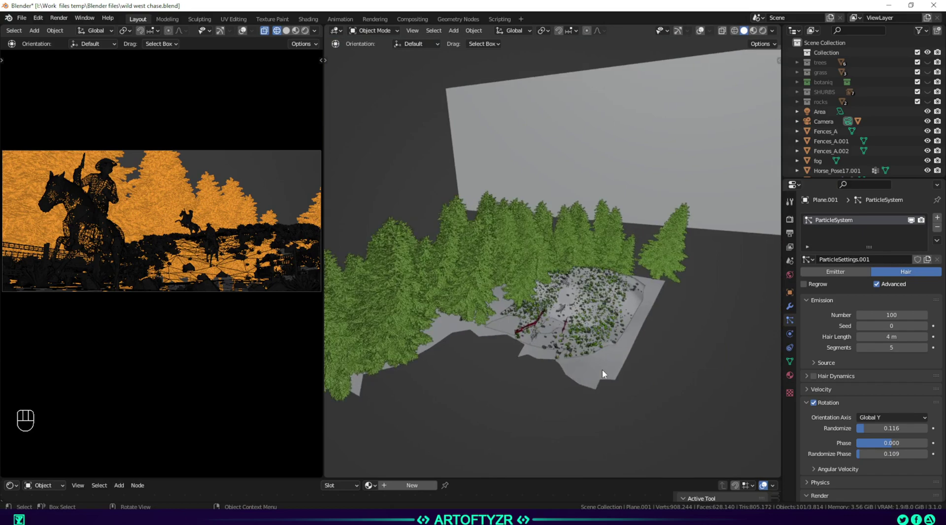